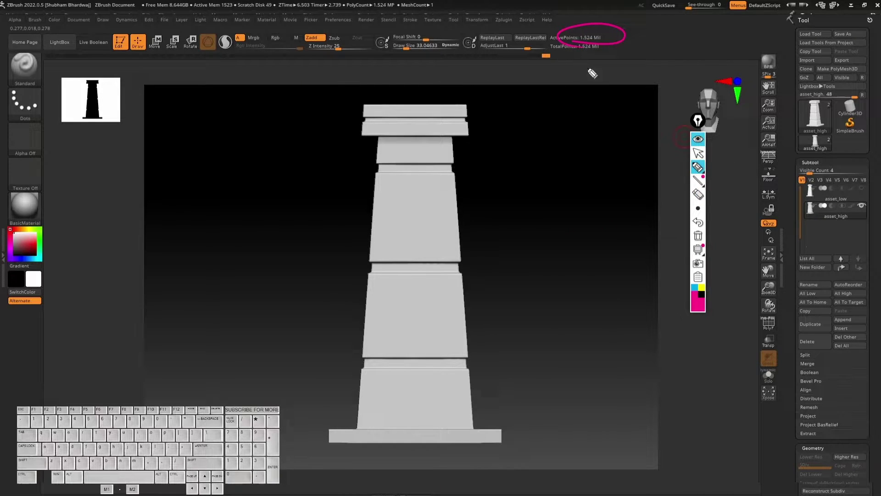
Step: Orbit and zoom around the high-poly pillar to inspect it before decimation
left_click(596, 85)
left_click_drag(607, 93, 602, 80)
left_click(616, 72)
left_click(624, 85)
left_click(658, 79)
left_click_drag(664, 82, 683, 76)
left_click(689, 61)
left_click_drag(694, 62, 703, 66)
left_click(719, 72)
left_click(718, 61)
left_click_drag(727, 76, 741, 80)
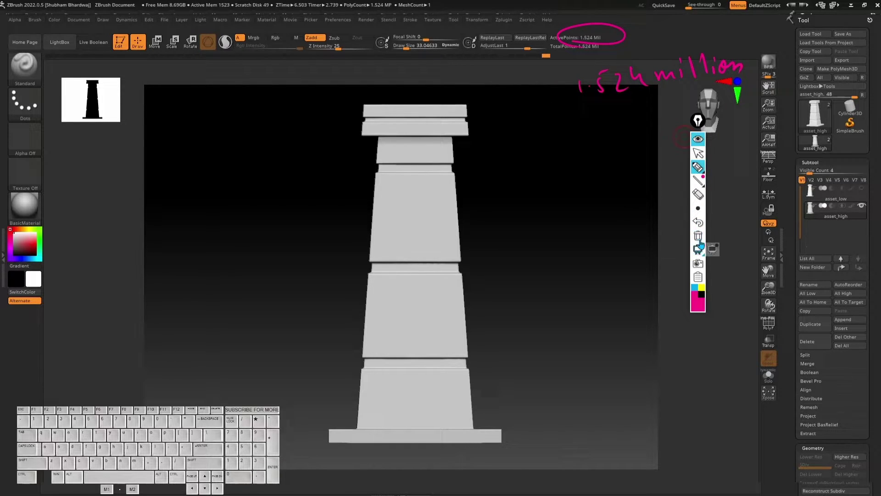
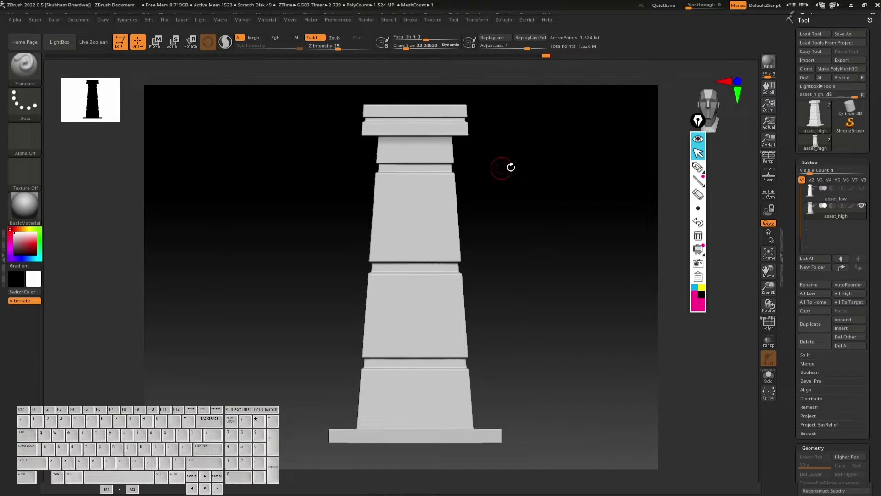
left_click(549, 161)
left_click(559, 139)
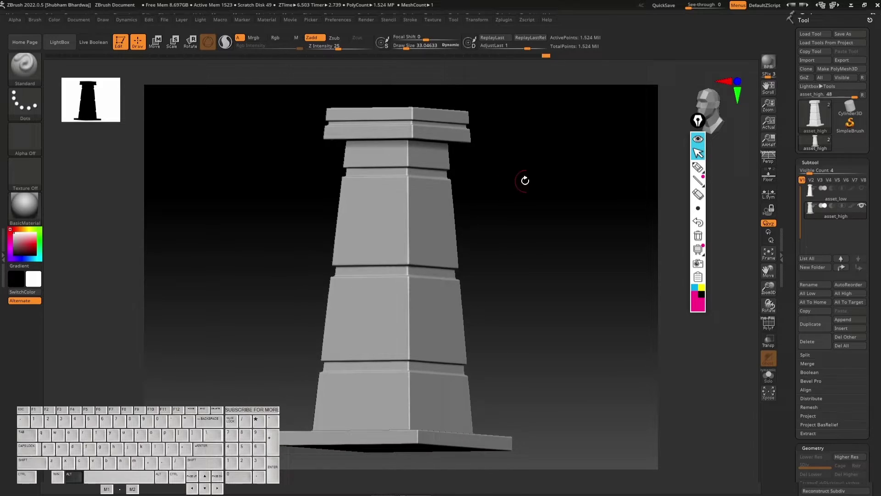
scroll("up", 3)
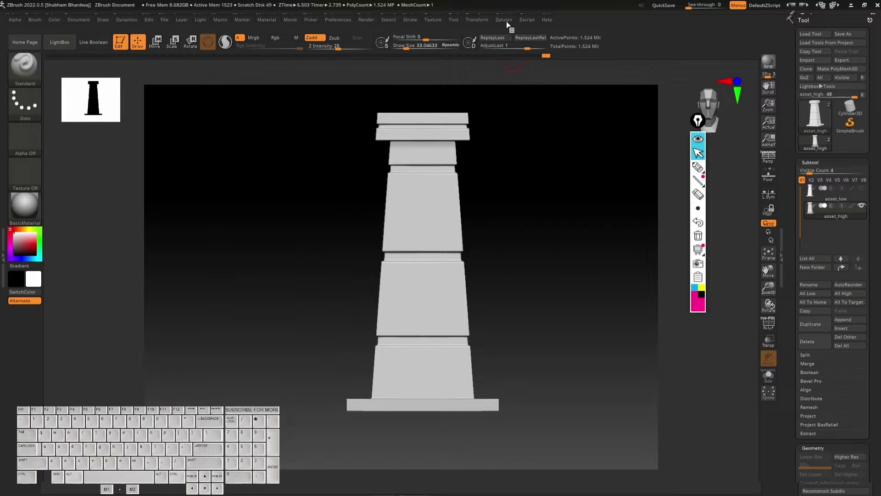
Step: Run Decimation Master's Pre-process Current on the pillar from the Zplugin palette
left_click(509, 23)
left_click_drag(567, 199, 541, 197)
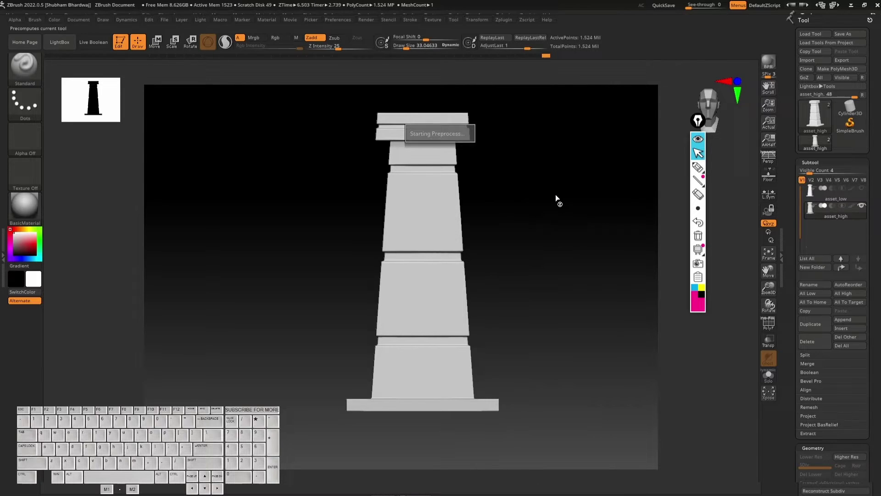
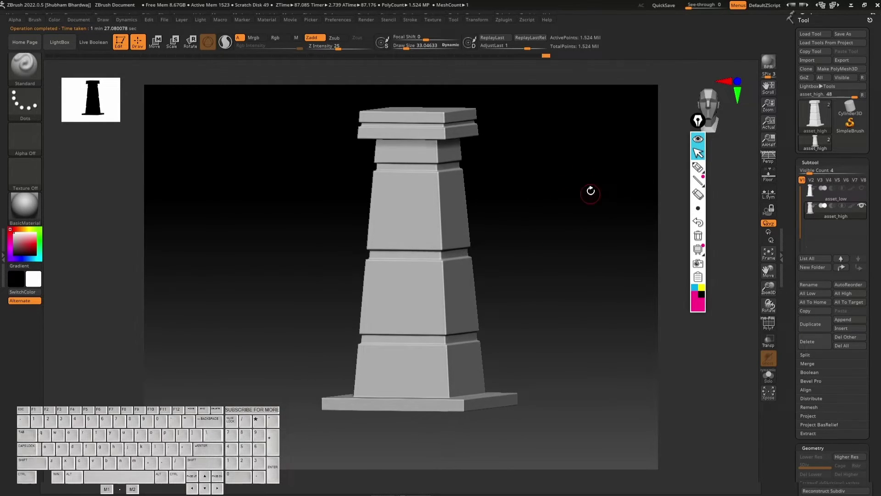
Step: Run Decimate Current on the pillar with % of decimation left at 20
left_click(506, 23)
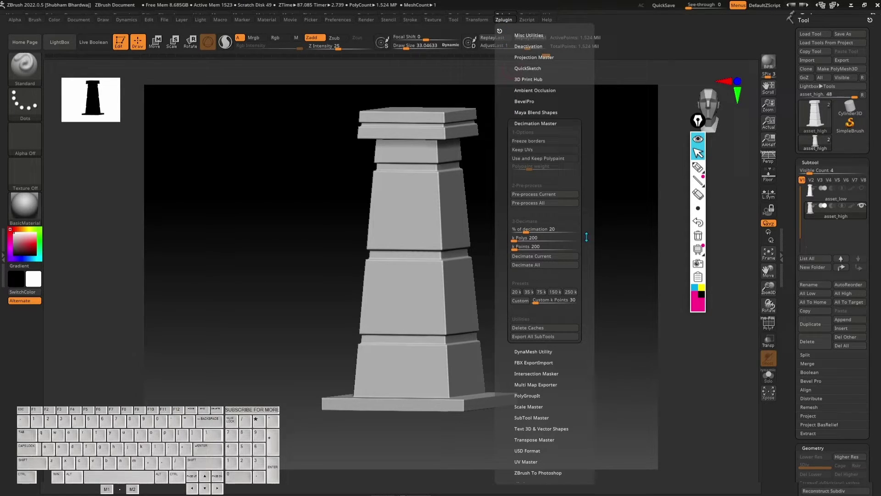
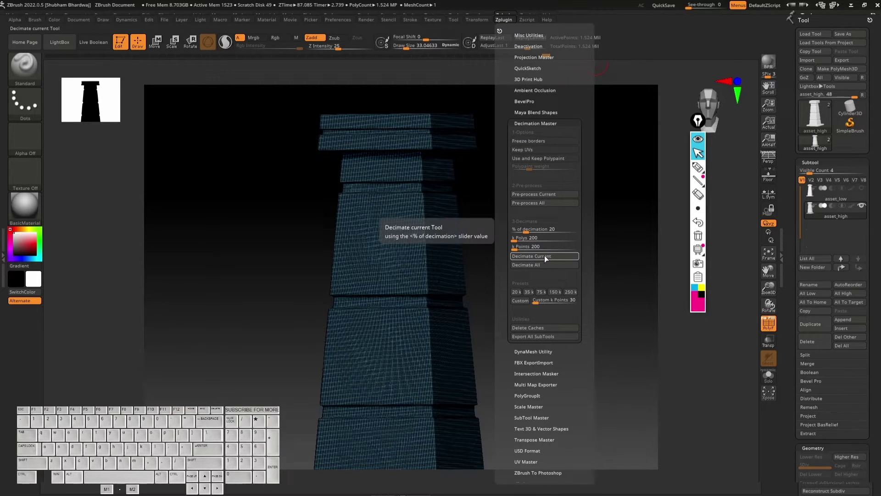
left_click(551, 258)
right_click(552, 258)
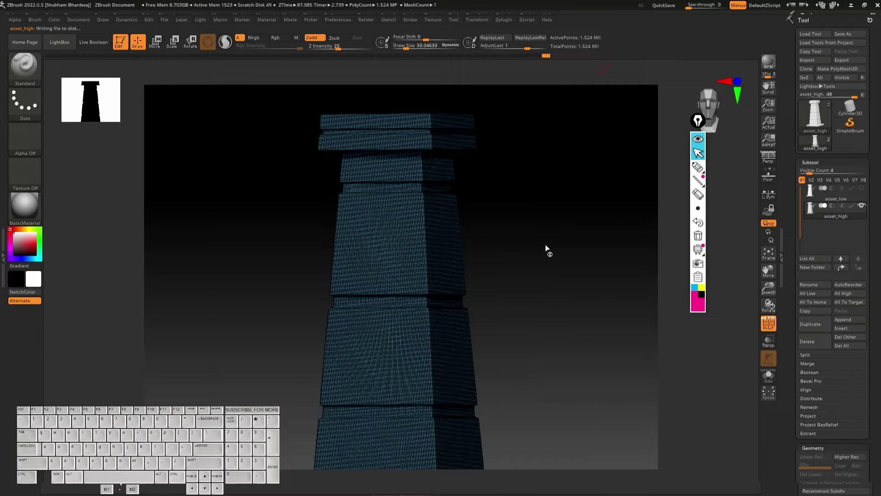
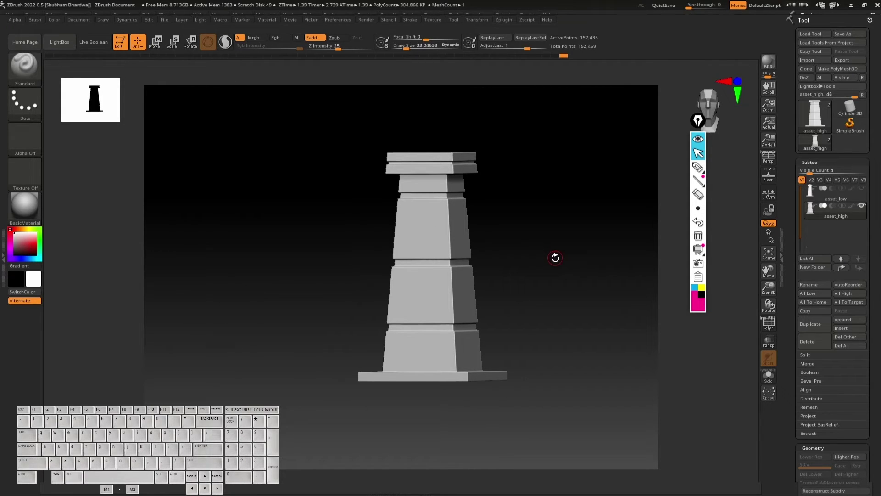
Step: Orbit the decimated pillar to check its shape holds at about 152,435 active points
right_click(553, 240)
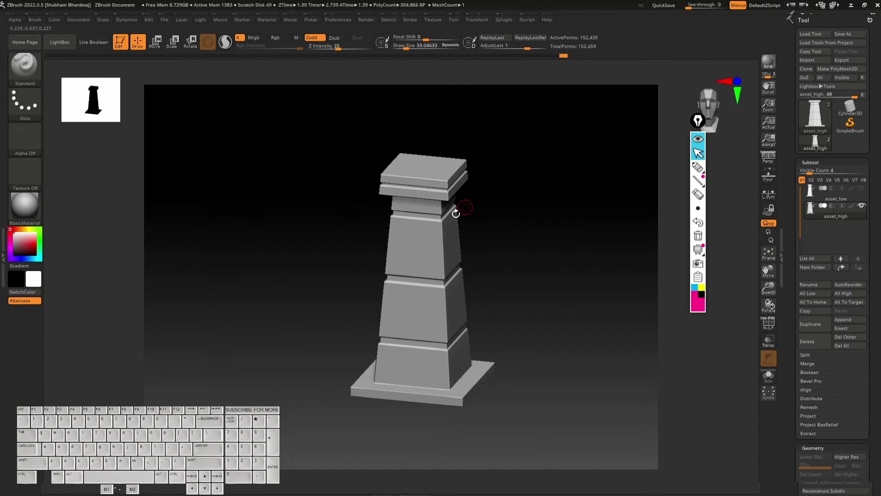